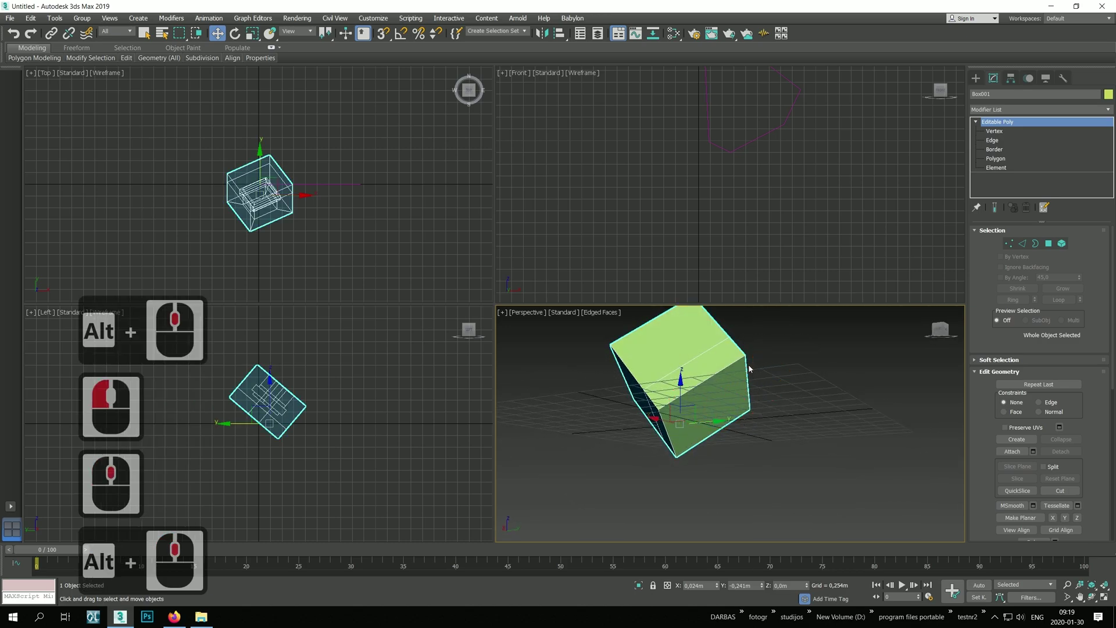
Step: Orbit the Perspective view around the tilted box to see its shape
middle_click(717, 436)
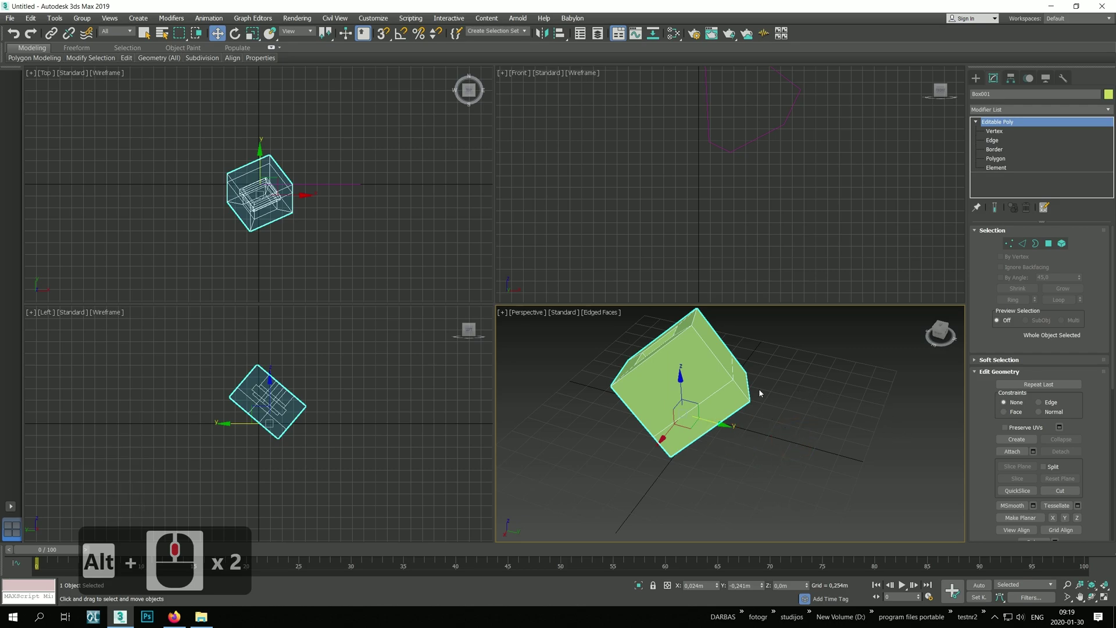
middle_click(783, 412)
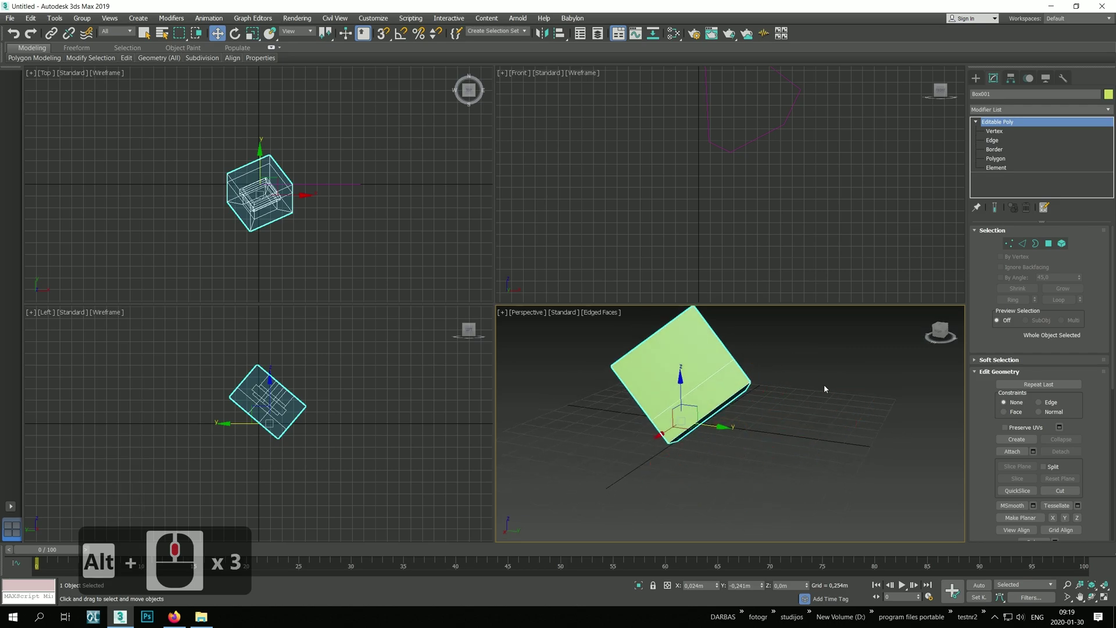
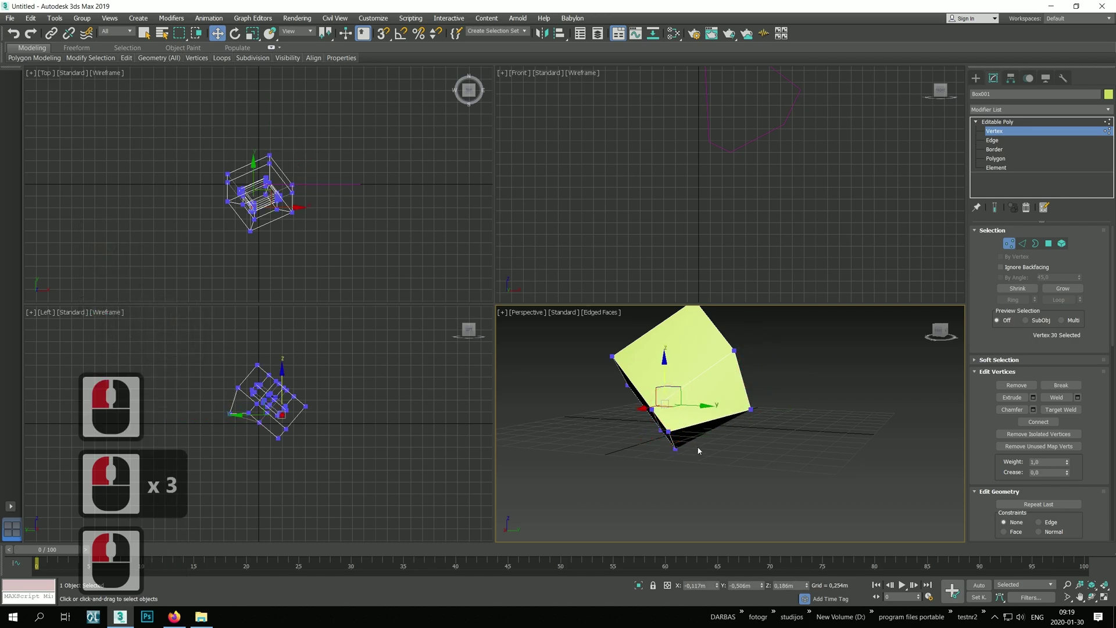
Step: Bring up Move Transform Type-In (F12) for exact vertex coordinates
key(F12)
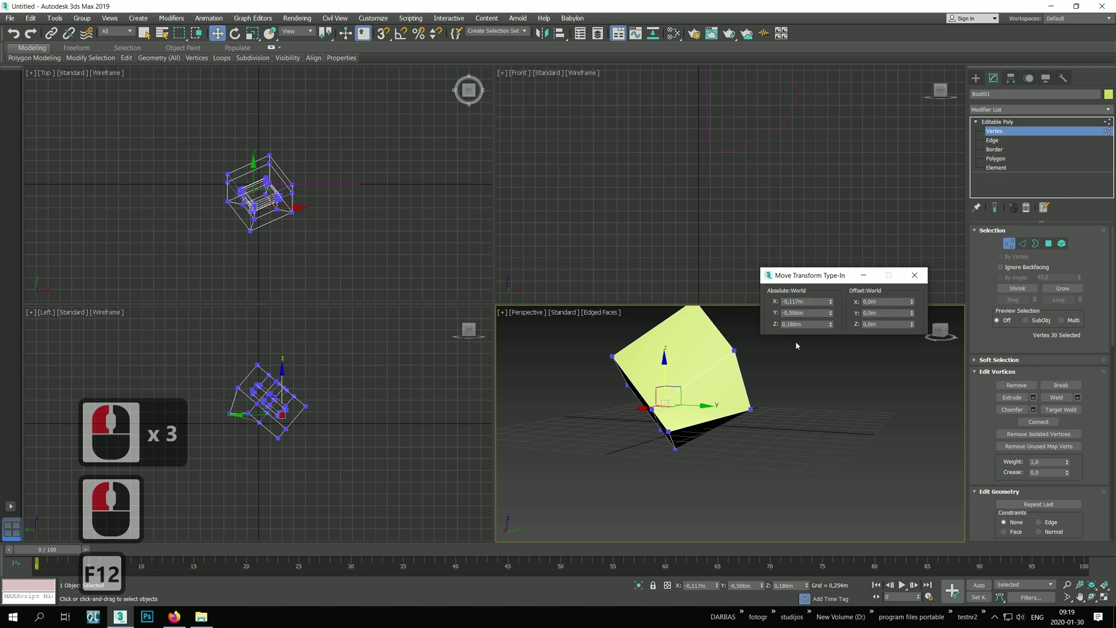
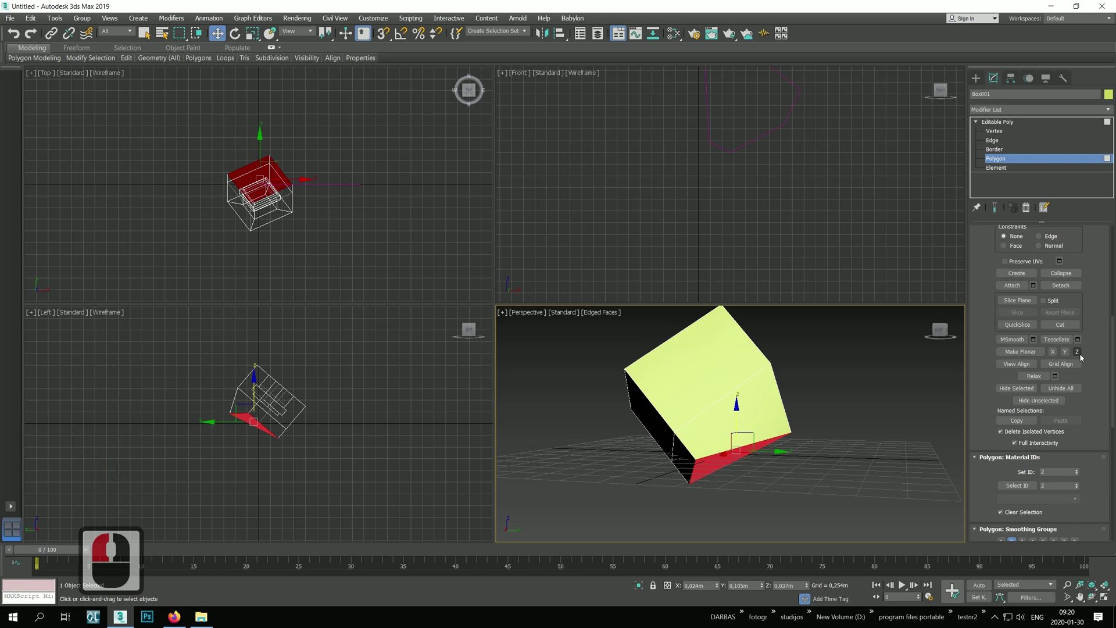
Step: Flatten the underside face with Make Planar Z and check it from ground level
click(1081, 357)
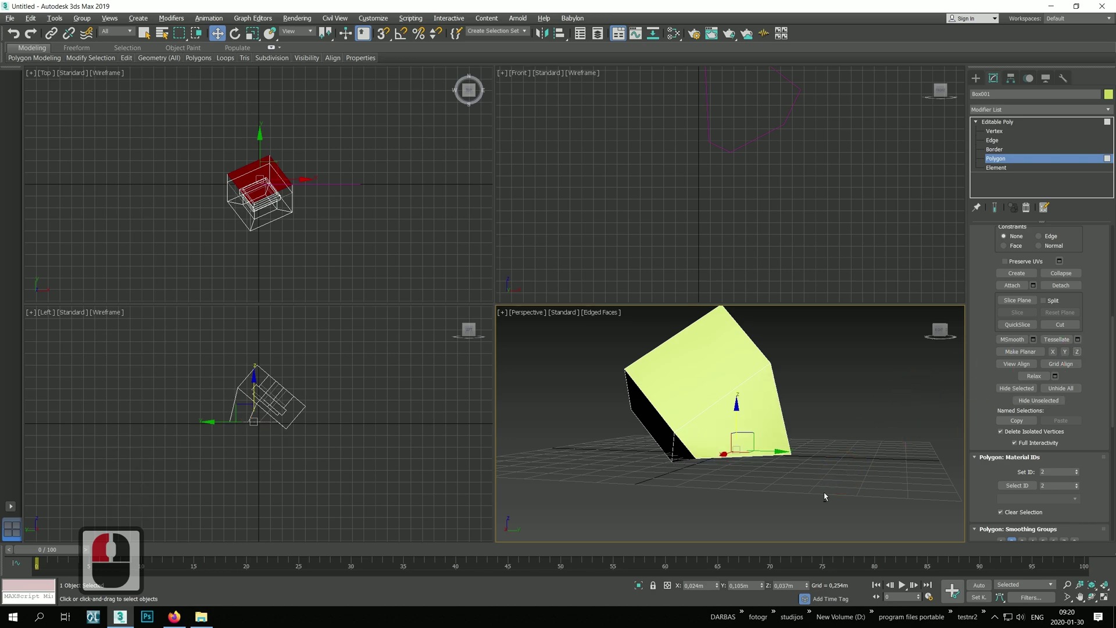
click(818, 418)
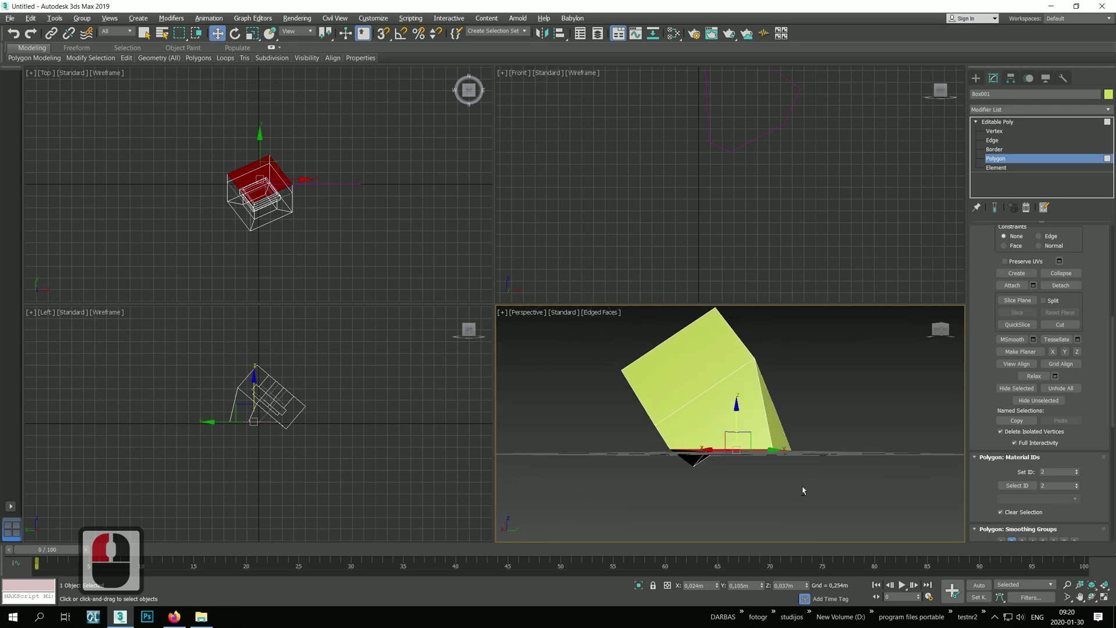
middle_click(807, 482)
middle_click(817, 483)
middle_click(813, 479)
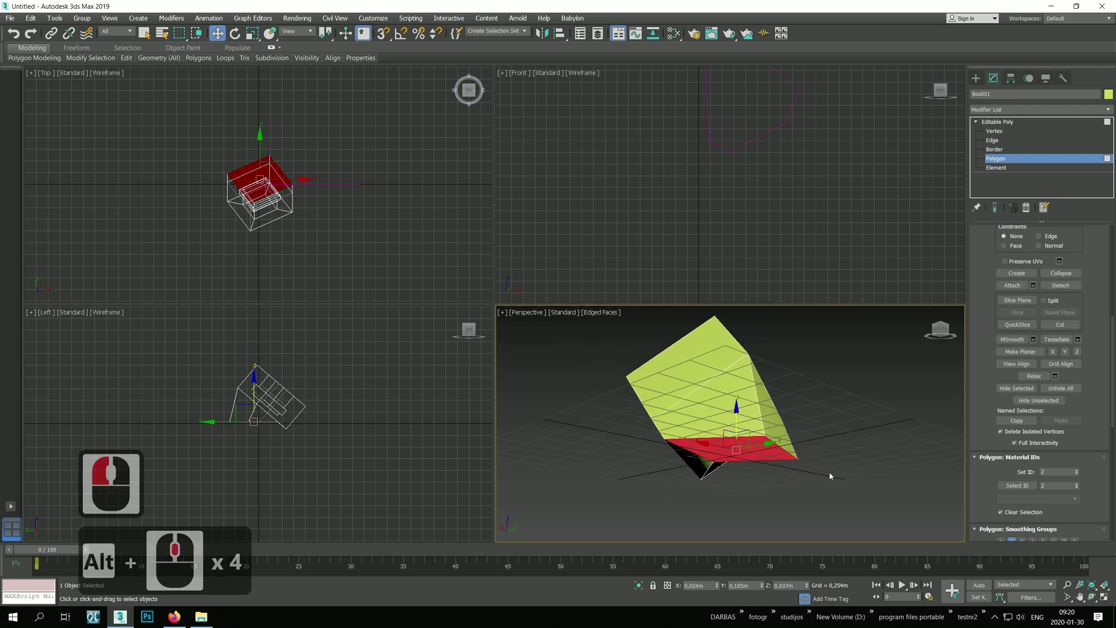
Step: Undo the flatten, reapply it, and inspect the box from several angles
key(ctrl+z)
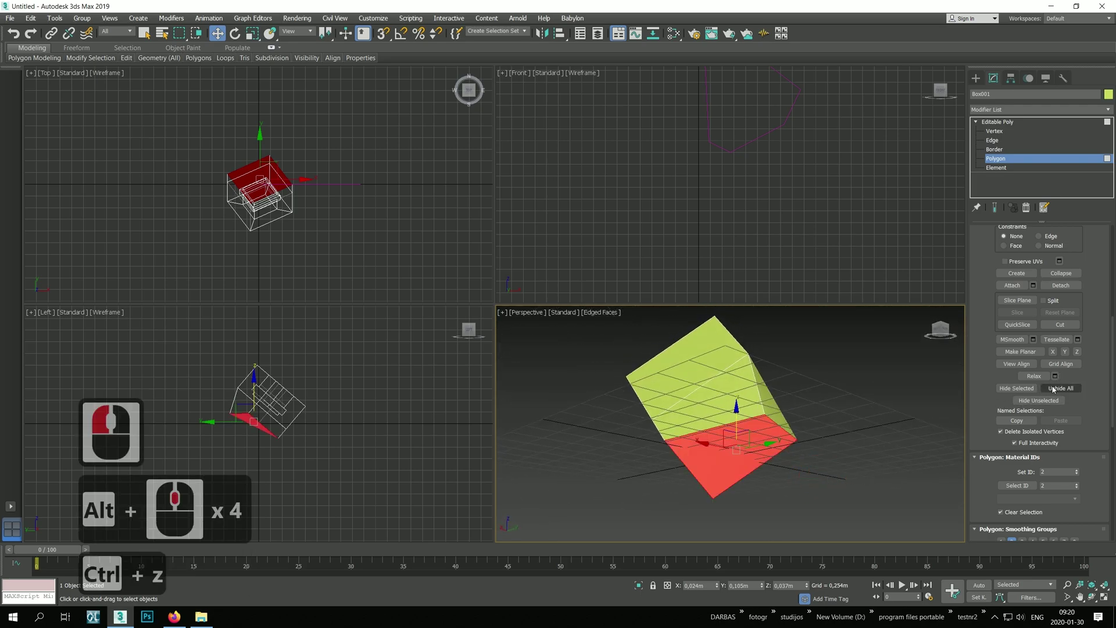
click(977, 437)
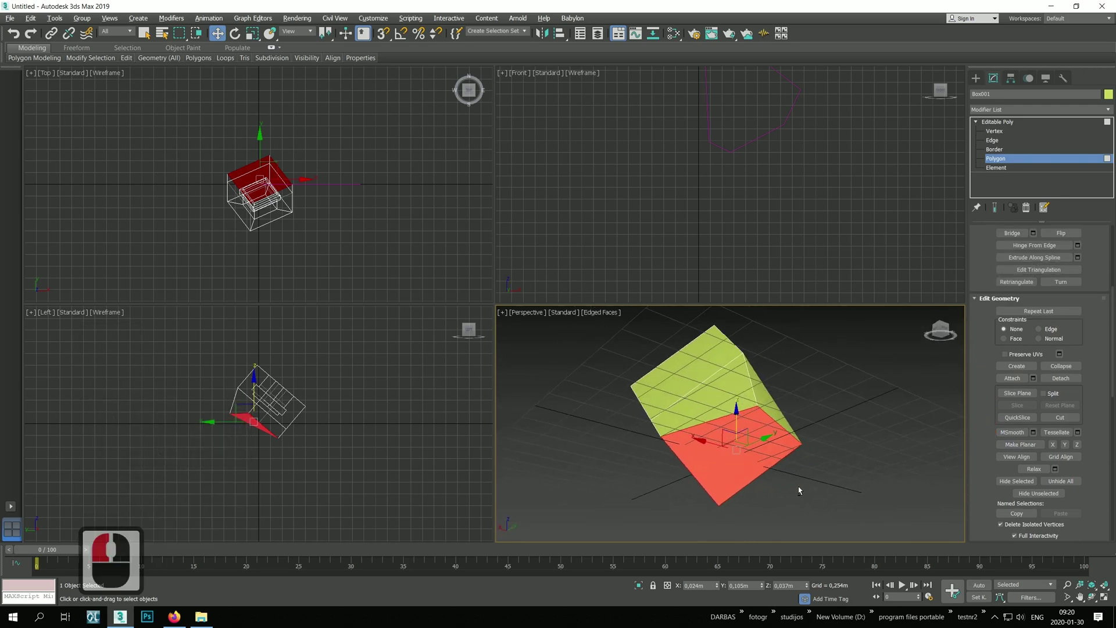
middle_click(819, 489)
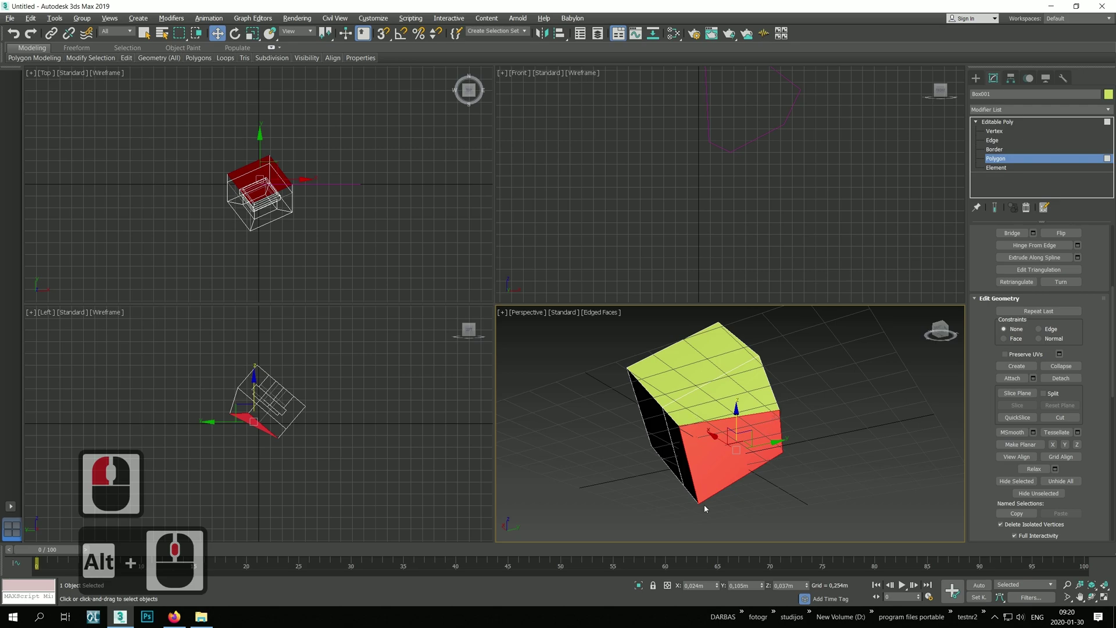
middle_click(753, 527)
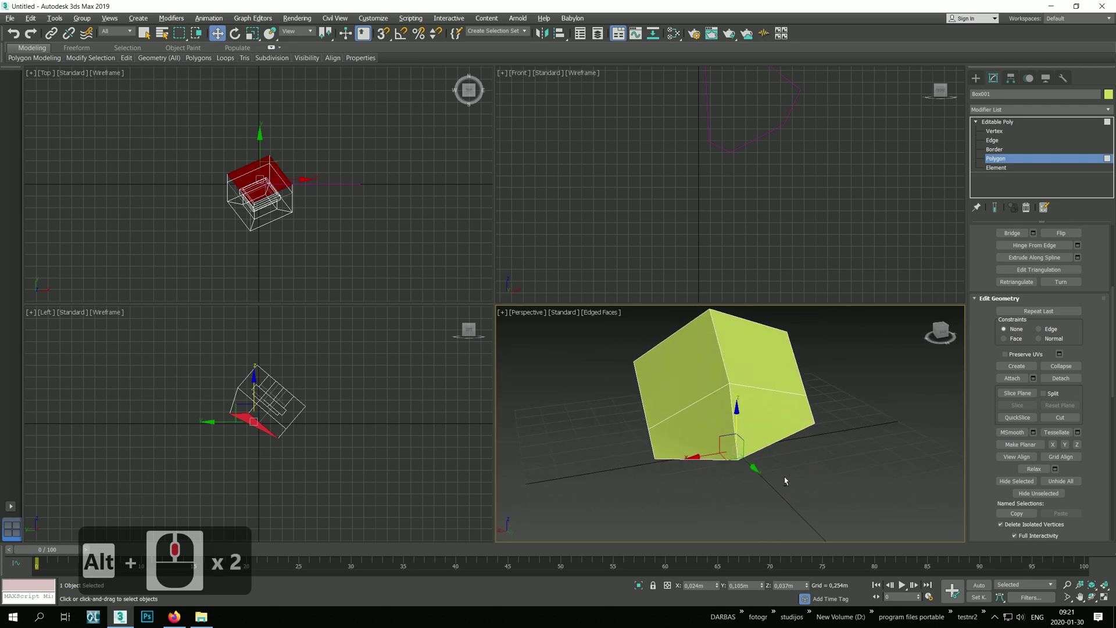
middle_click(789, 472)
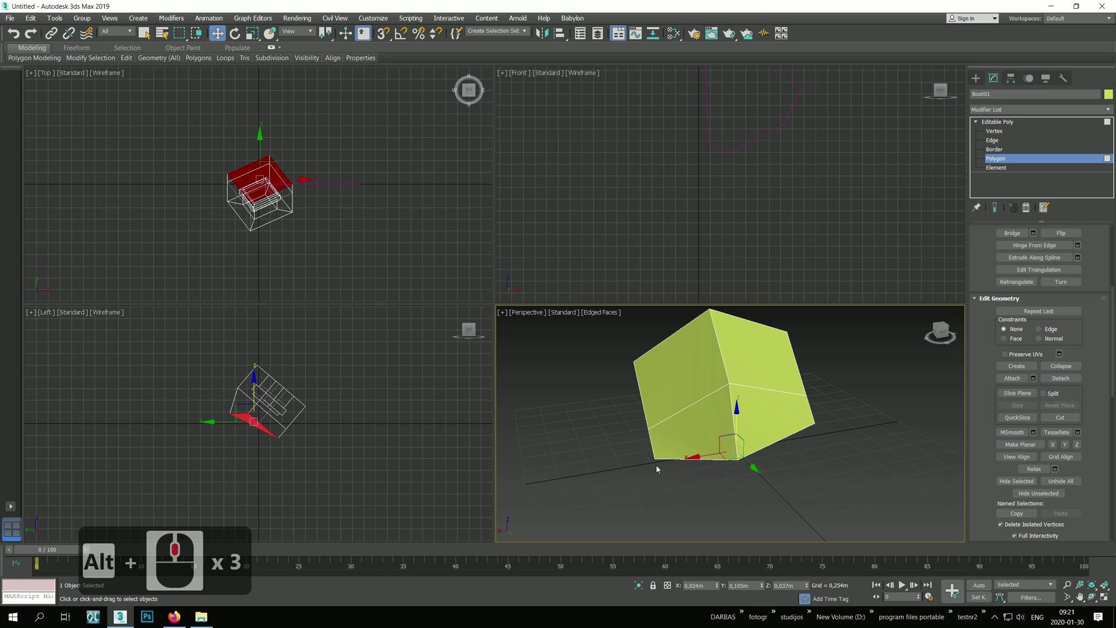
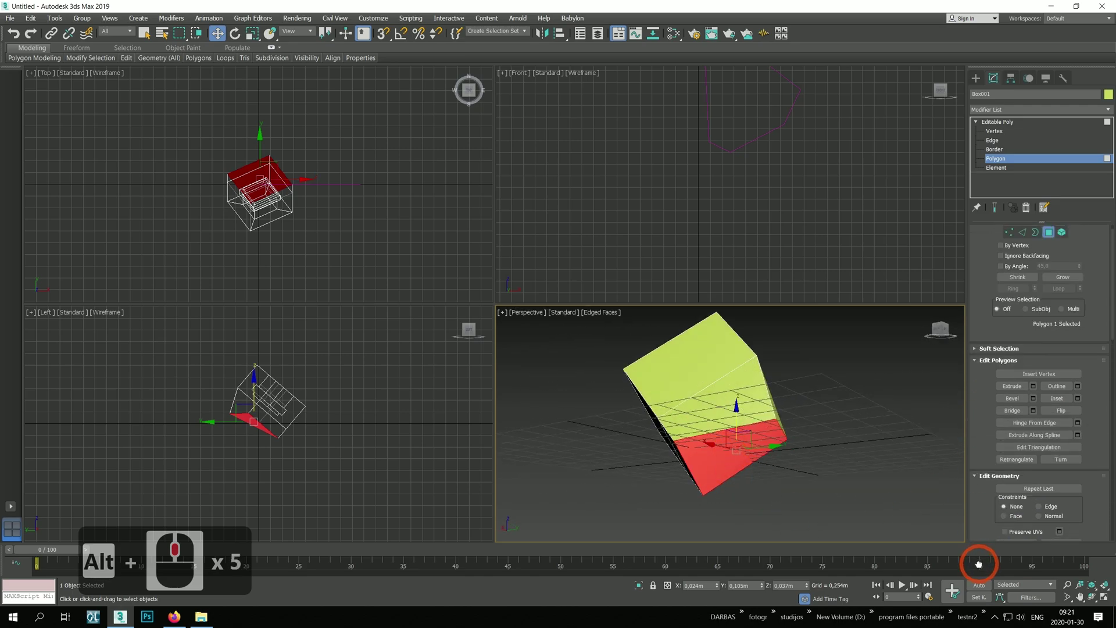
Step: Select the flat purple polygon piece and bring up Mirror set to X axis with Copy
click(970, 257)
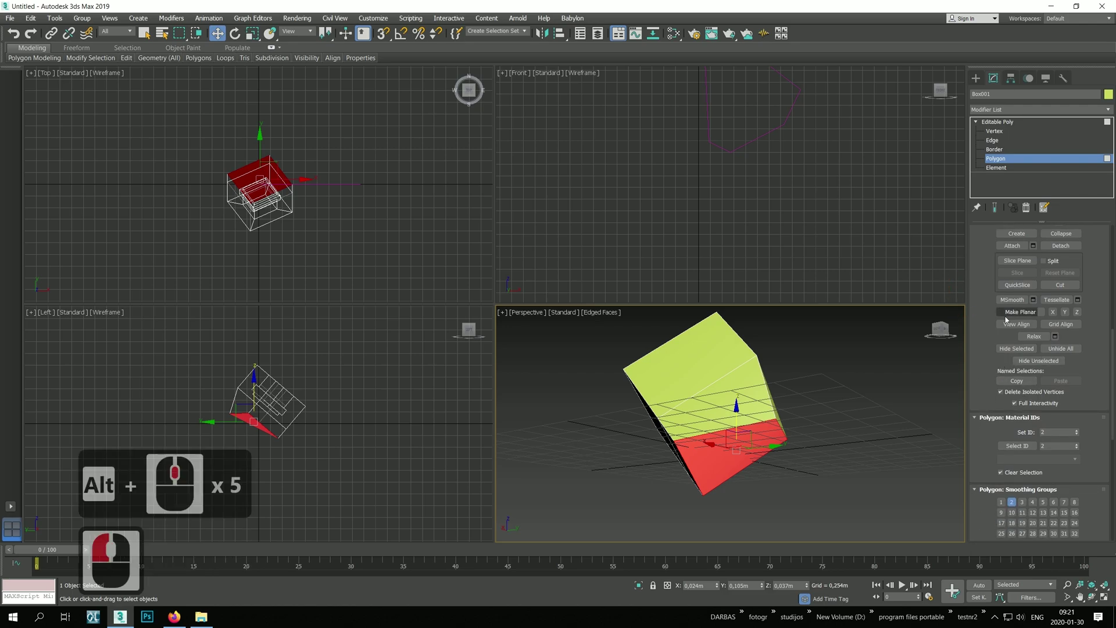
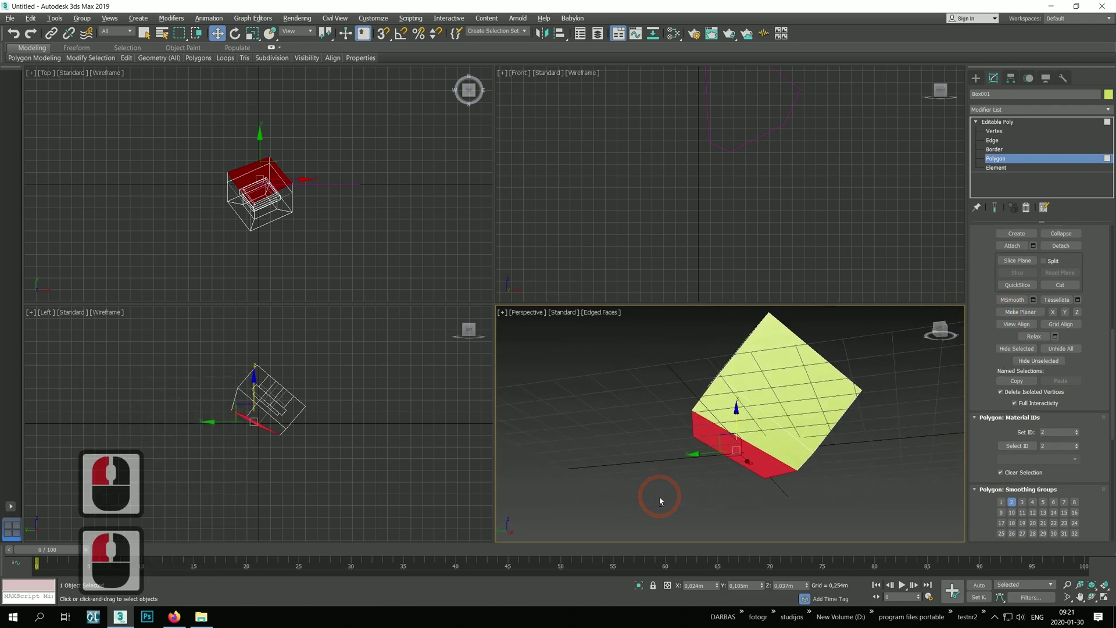
middle_click(685, 502)
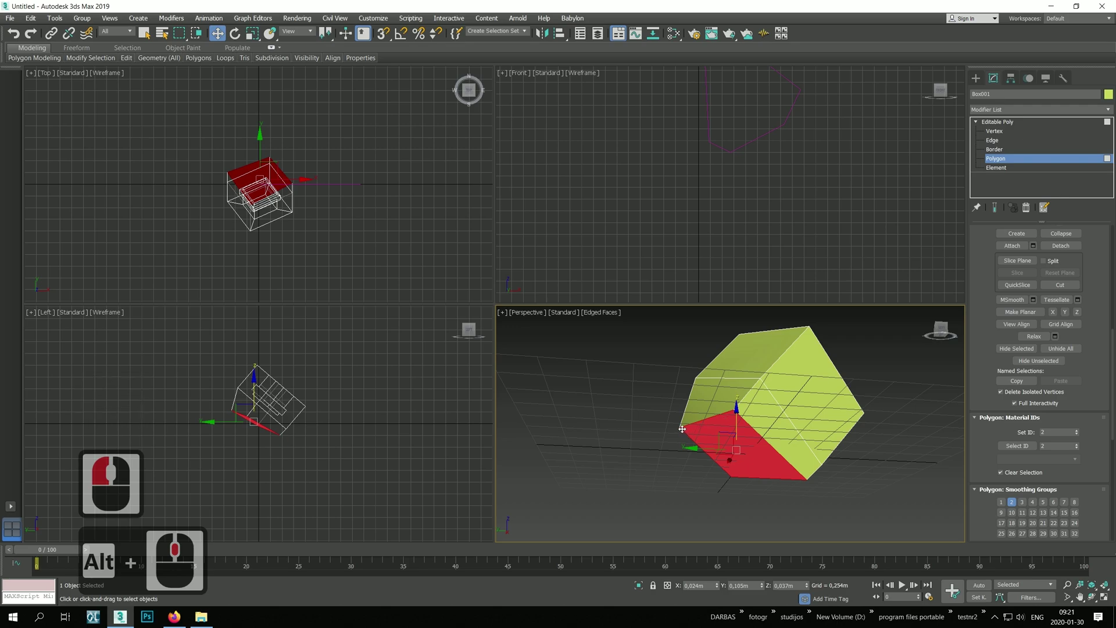
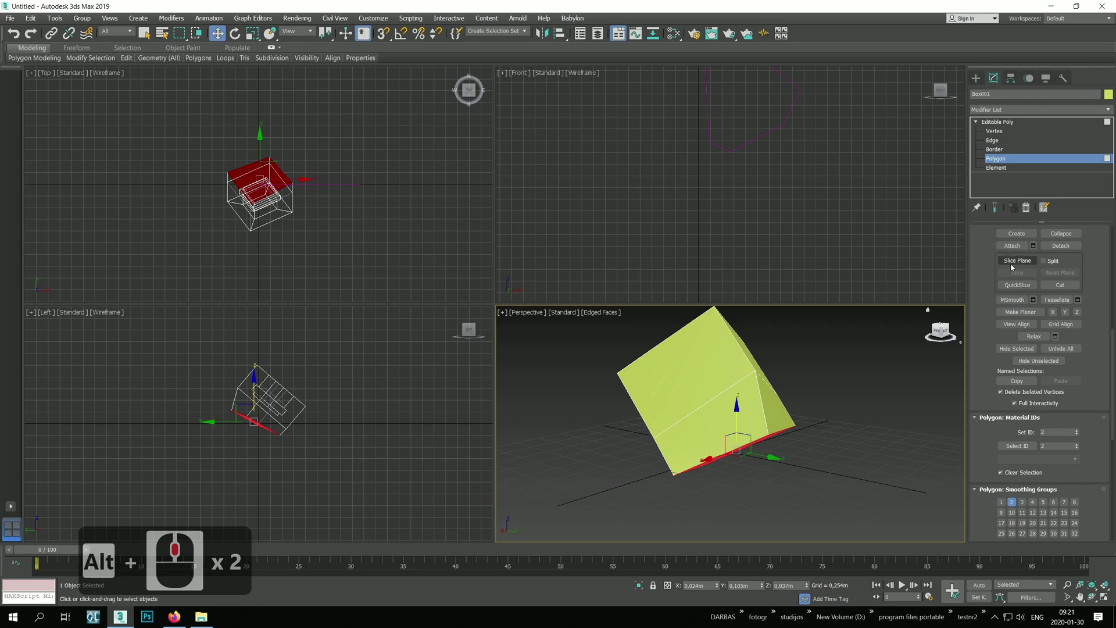
click(762, 469)
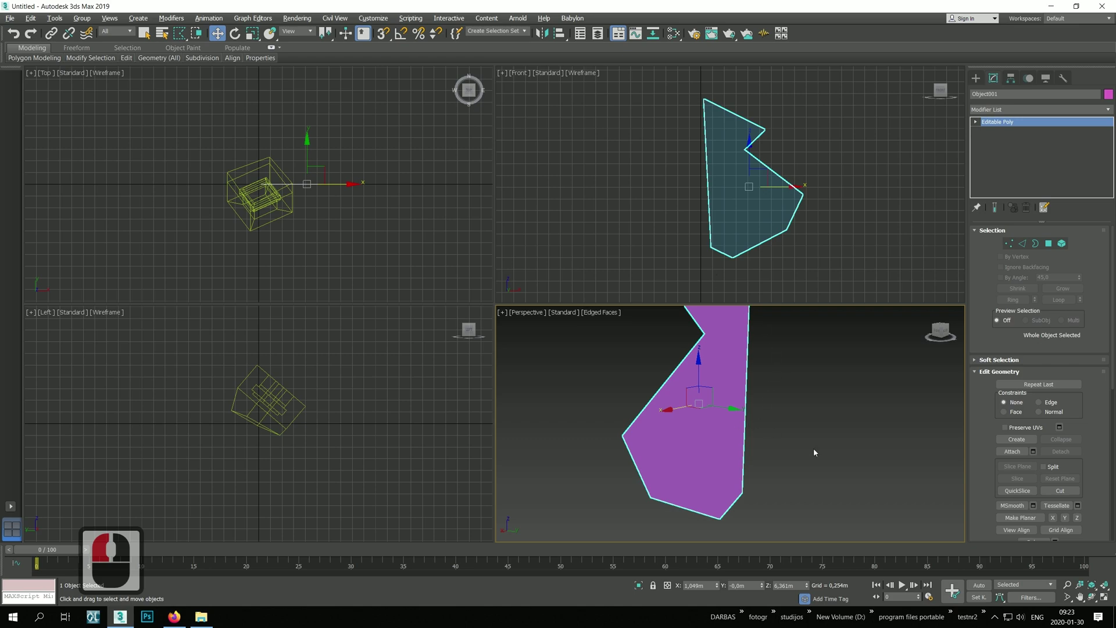
click(1006, 232)
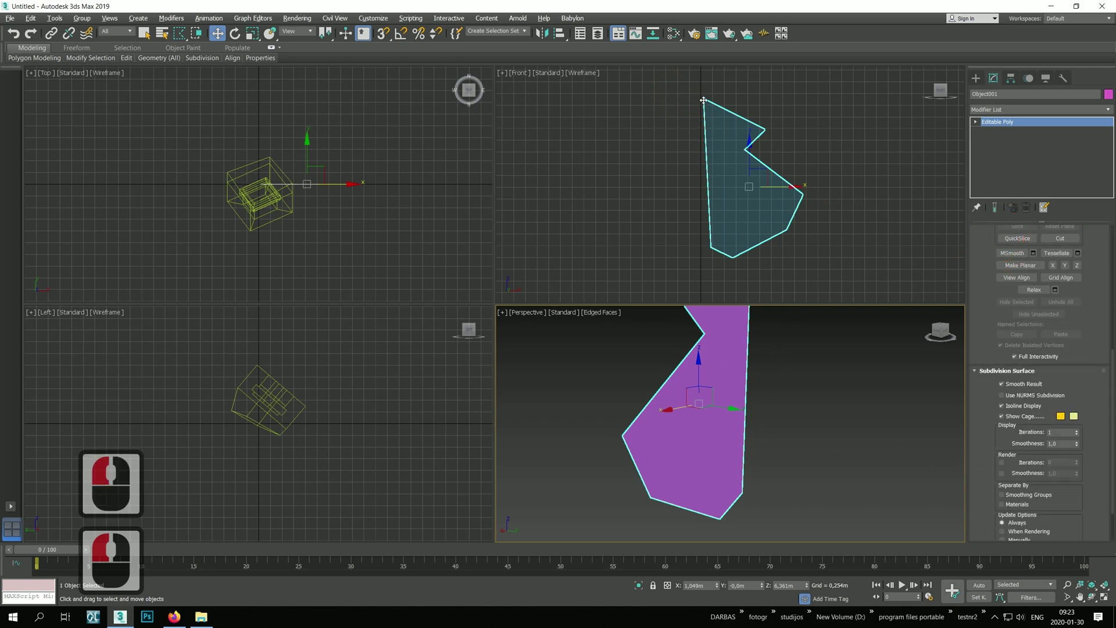
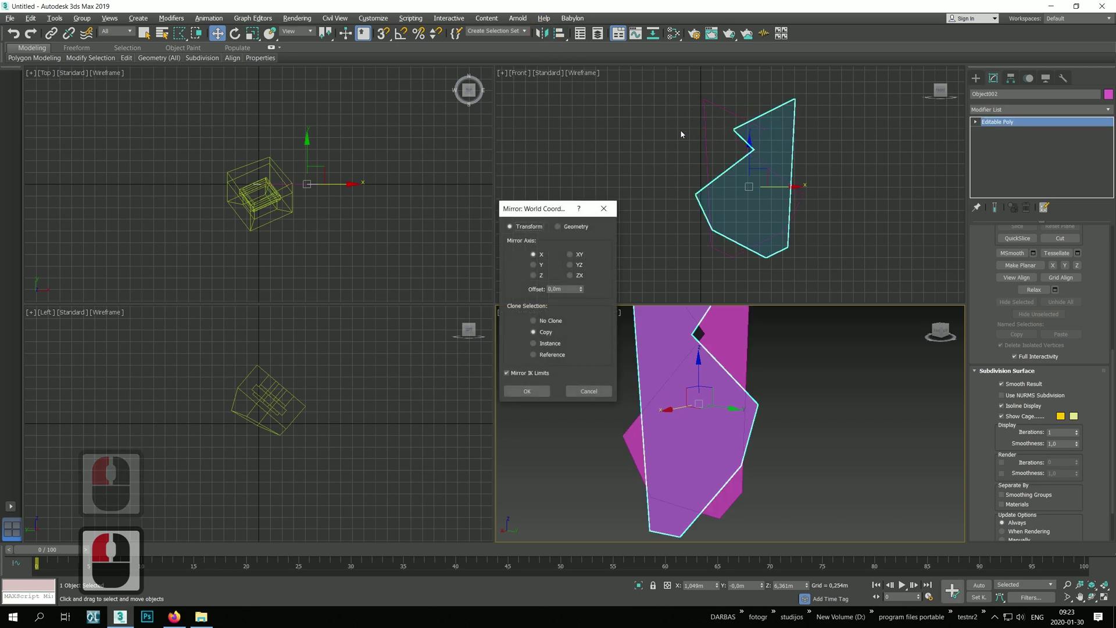
Step: Confirm the mirrored copy and view both purple pieces side by side
click(806, 242)
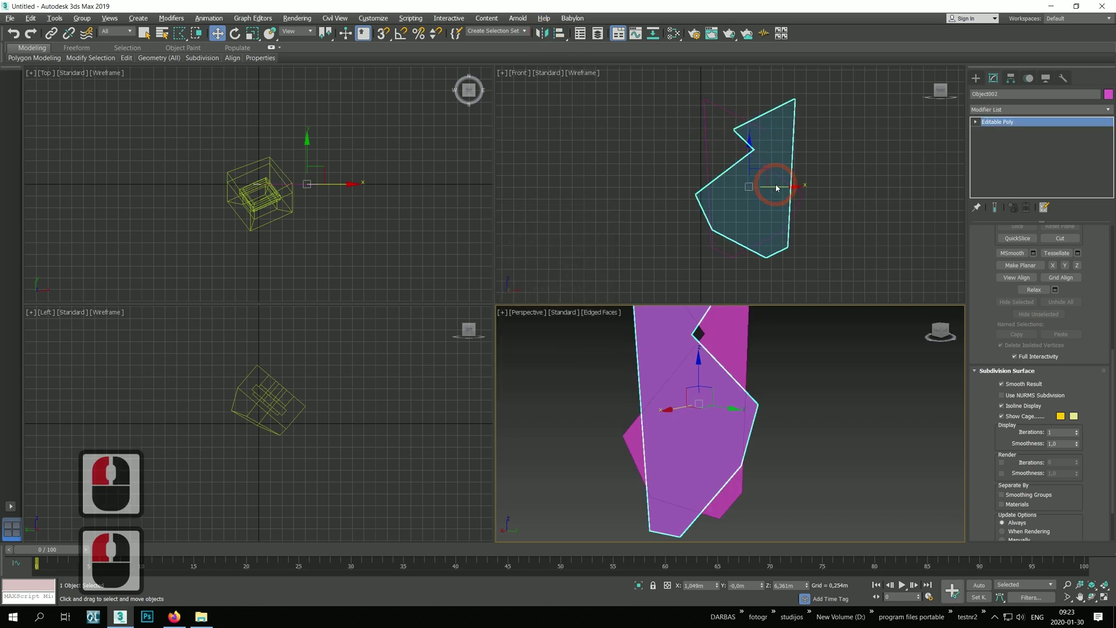
middle_click(785, 186)
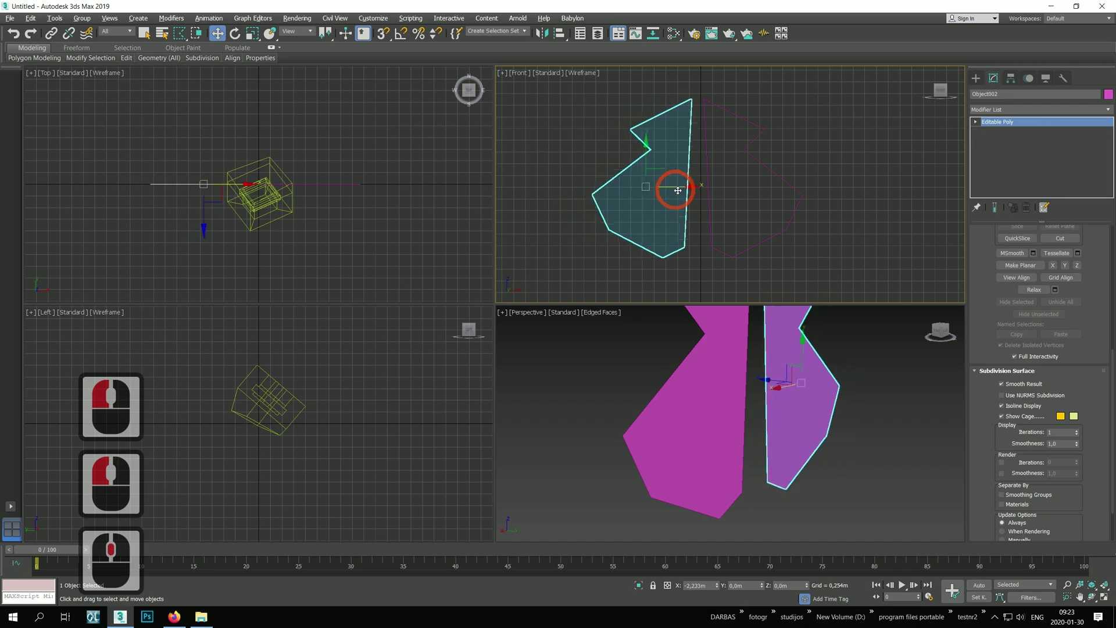
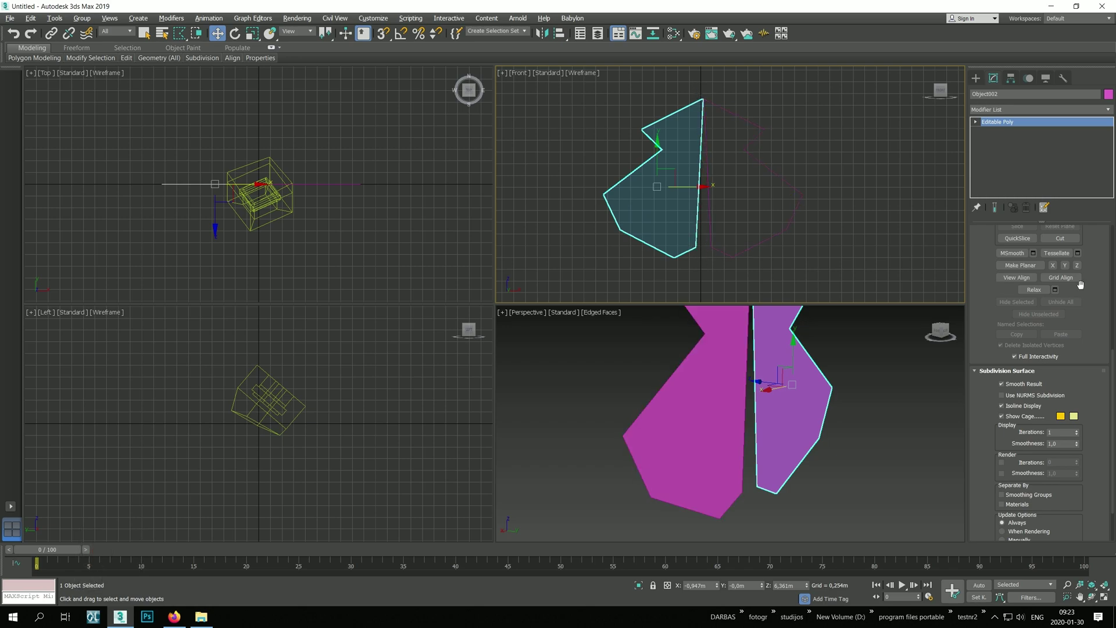
Step: Switch the mirrored piece to vertex level and pick its inner-edge vertices
click(981, 126)
click(997, 134)
click(690, 109)
click(704, 269)
click(721, 177)
double_click(733, 80)
click(983, 433)
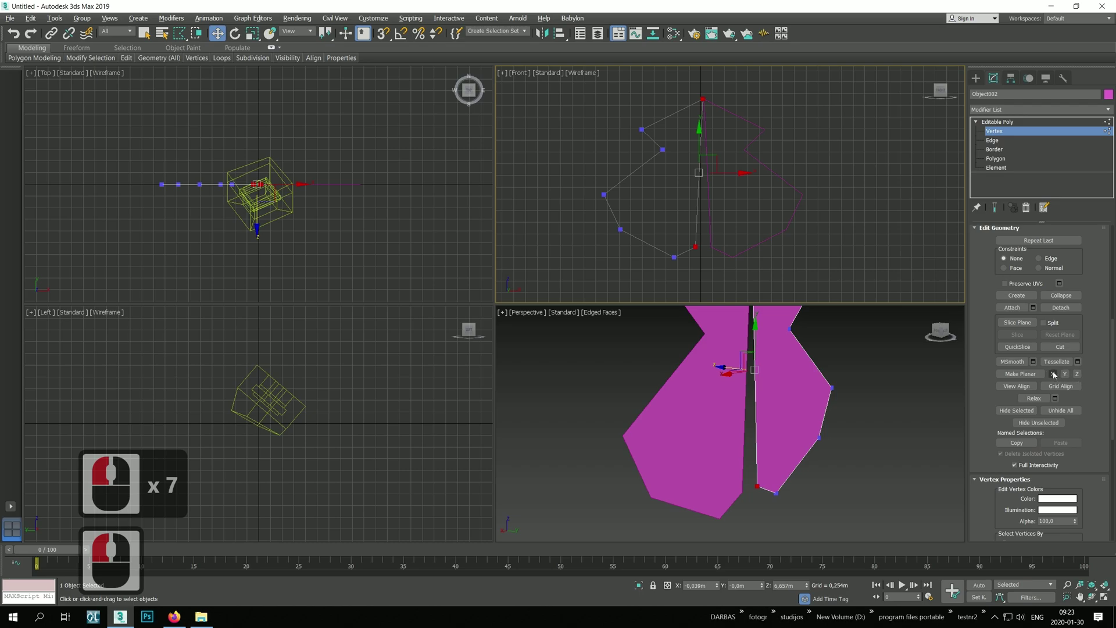
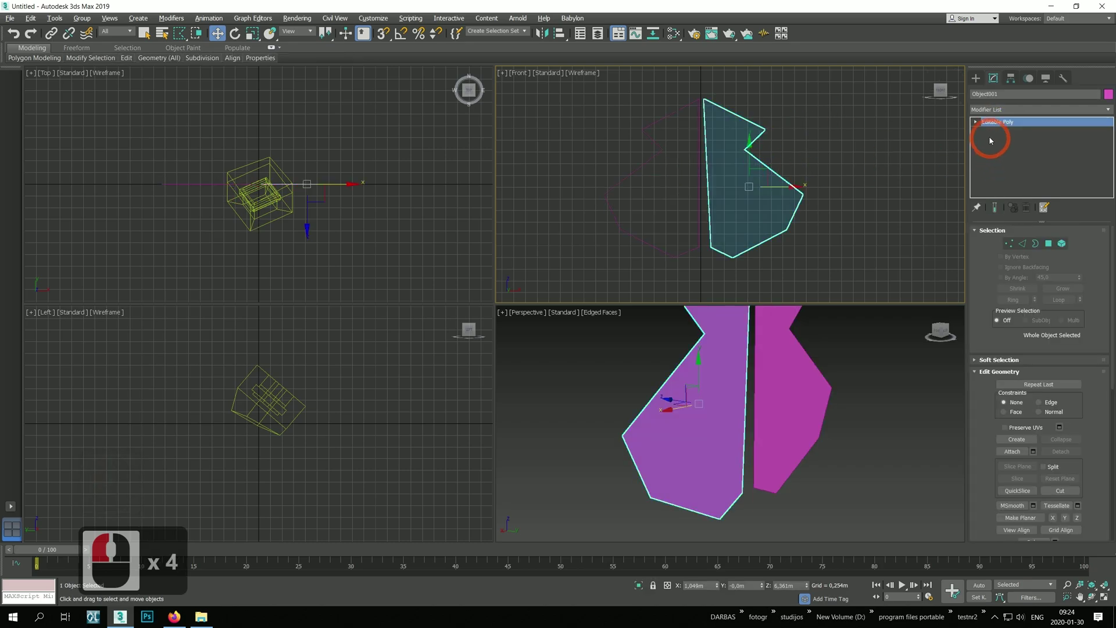
Step: Select the original left piece (Object001) and pick its top and bottom inner-edge vertices
click(977, 221)
click(728, 108)
click(702, 267)
click(694, 240)
double_click(682, 83)
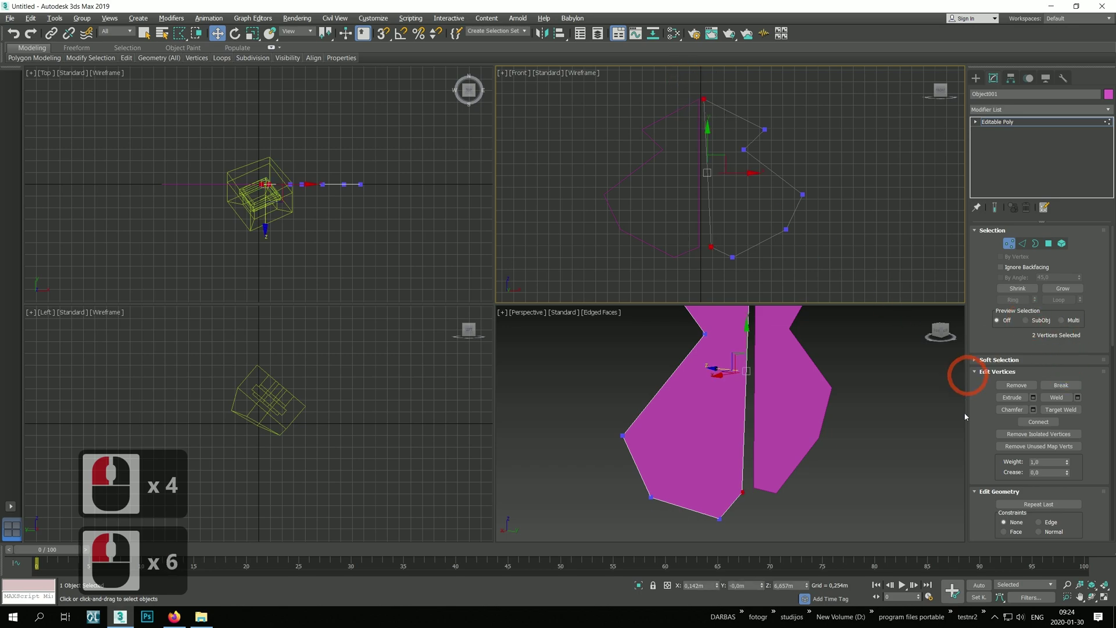